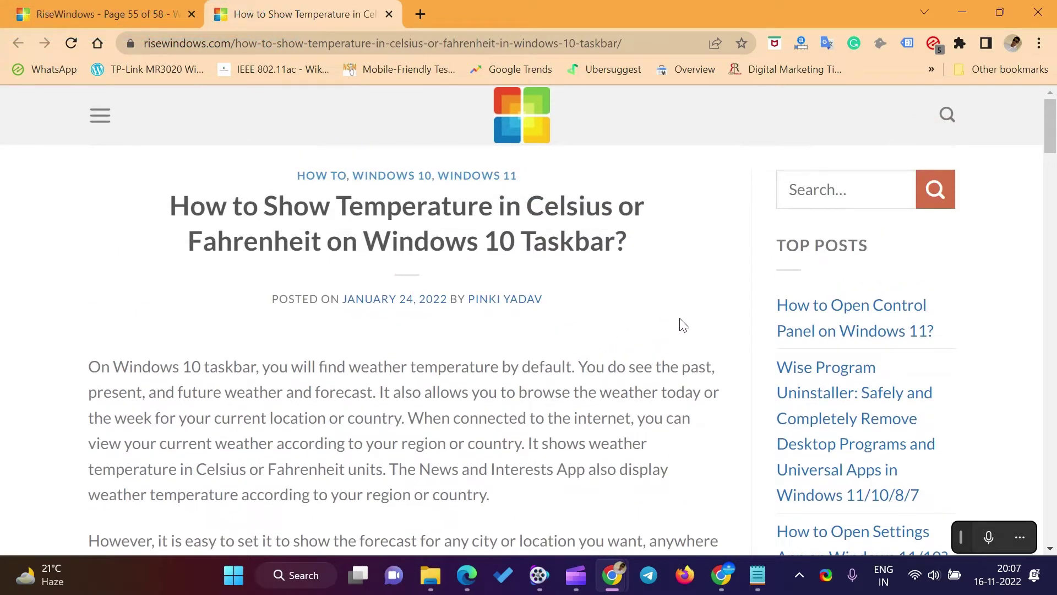
# Scroll down the Chrome article about showing taskbar temperature in Celsius or Fahrenheit.
pyautogui.scroll(-3)
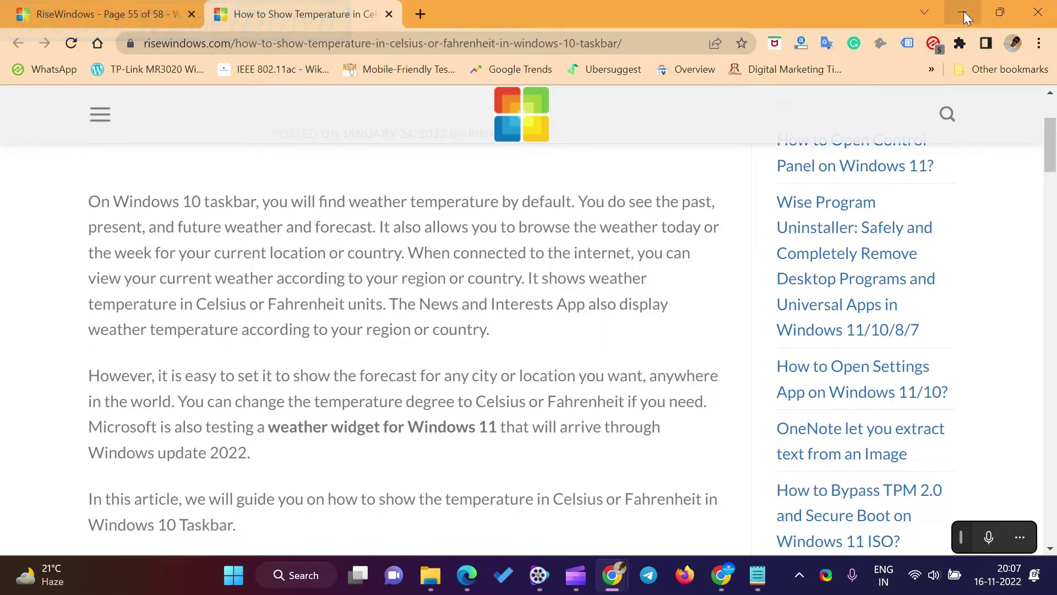
# Bring up the Windows 11 Widgets board with the Rewari, Haryana weather card.
pyautogui.click(968, 13)
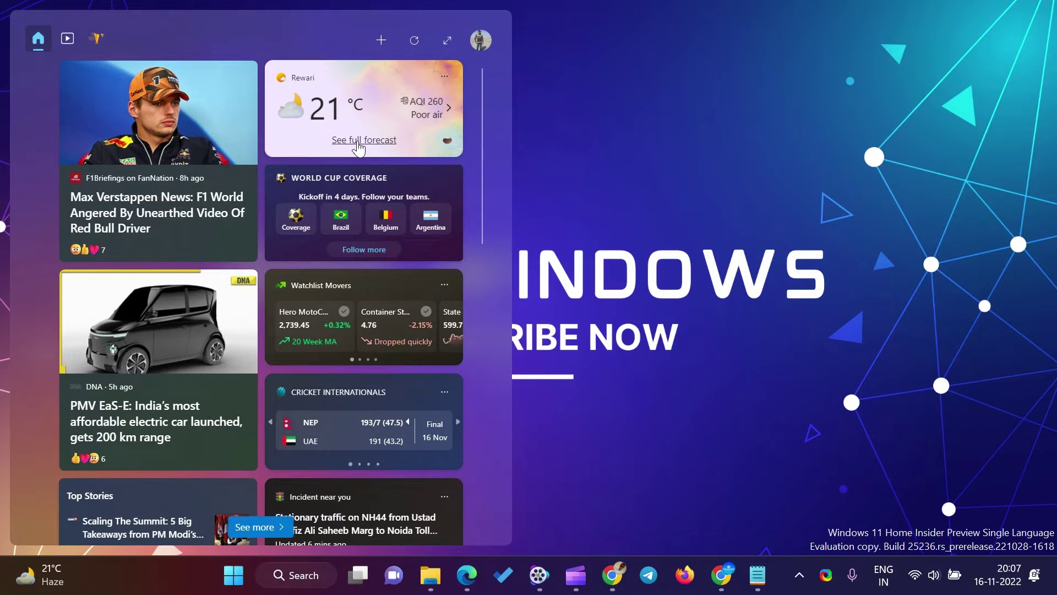
# Load the MSN Weather page for Rewari and scroll past Weather Maps toward the 10 Day Forecast.
pyautogui.click(362, 147)
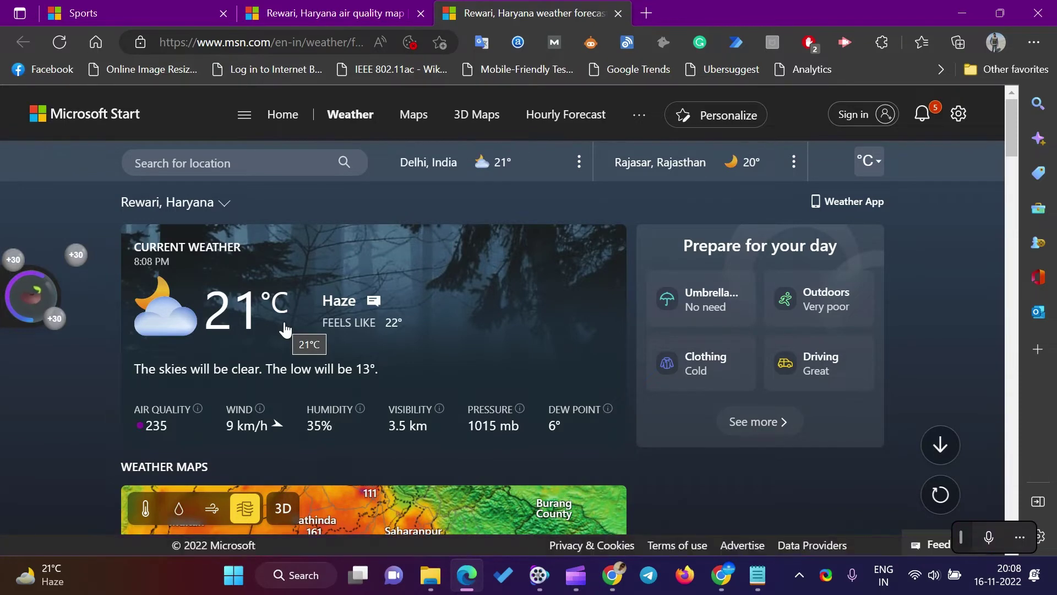
pyautogui.scroll(-3)
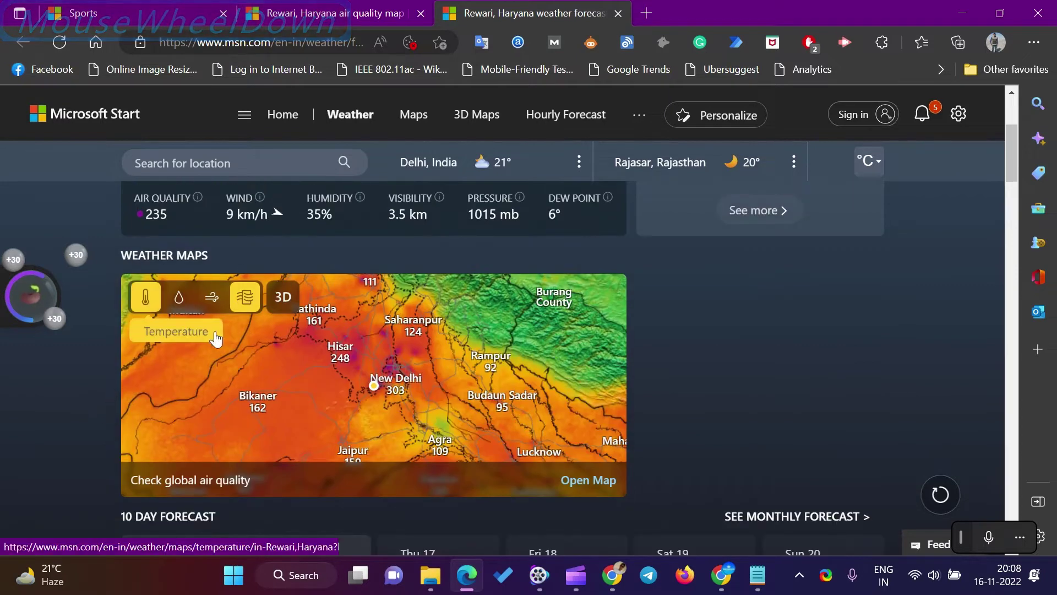